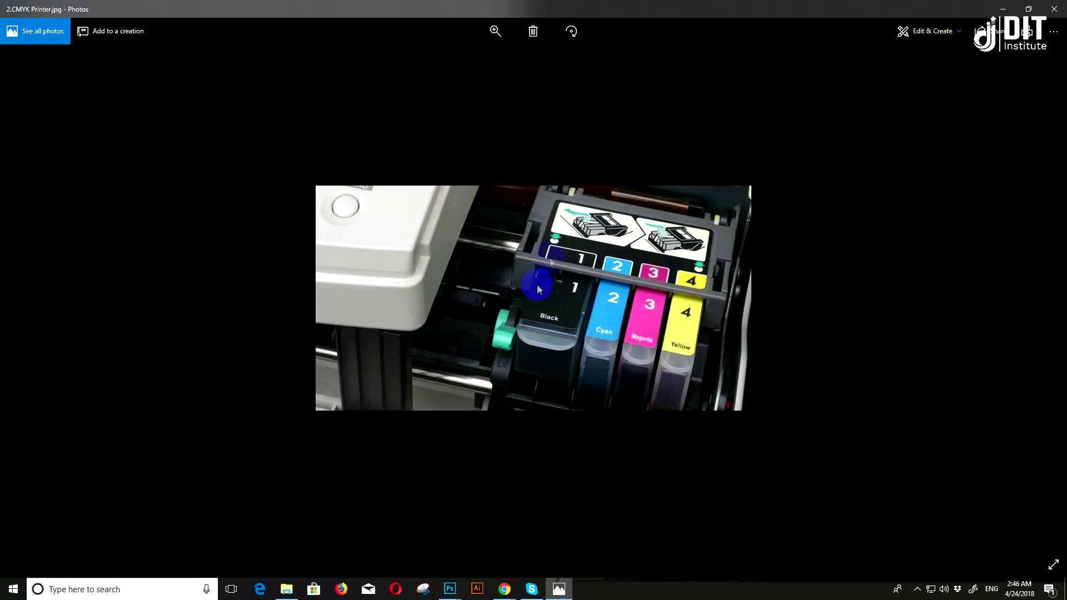
# Page back to the inkjet printer illustration 1.Printer.png
pyautogui.click(27, 307)
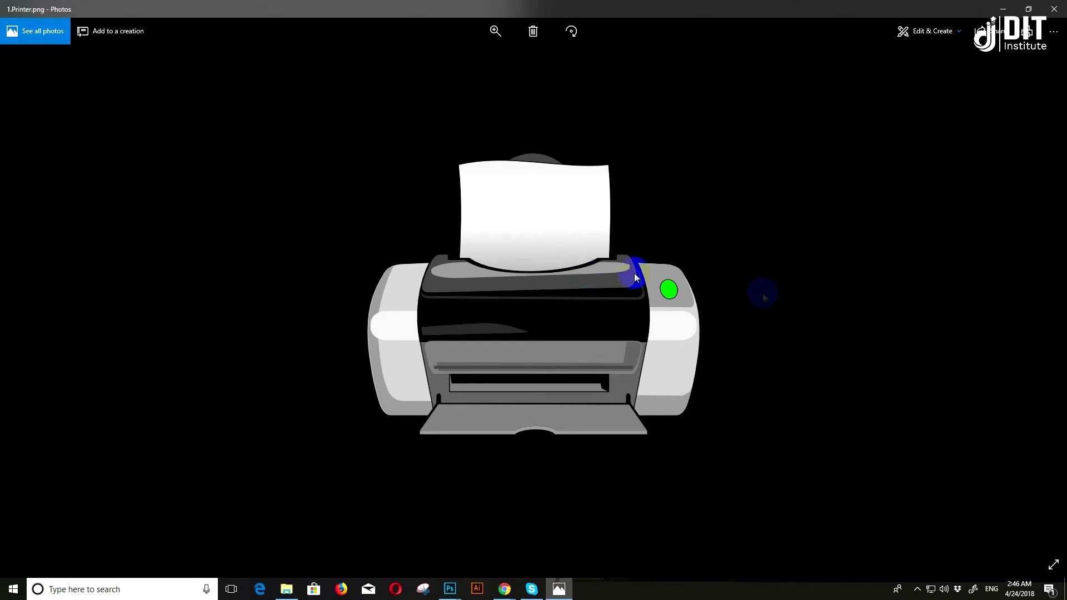
# Page forward through 3.Offset Palets to the press room photo 4.Offset Printer.jpg
pyautogui.click(1034, 306)
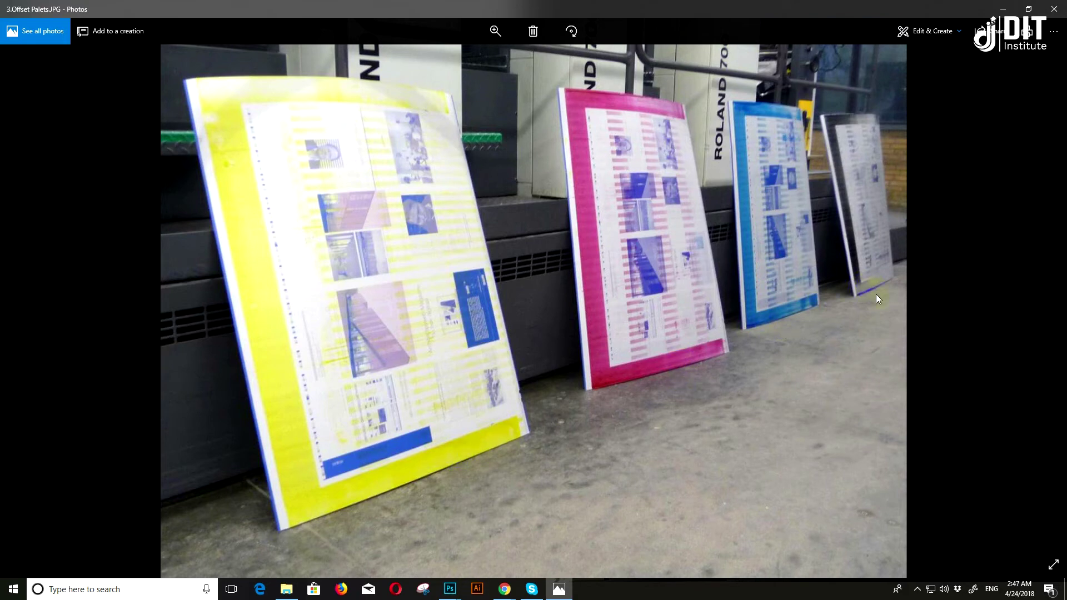
pyautogui.press('Right')
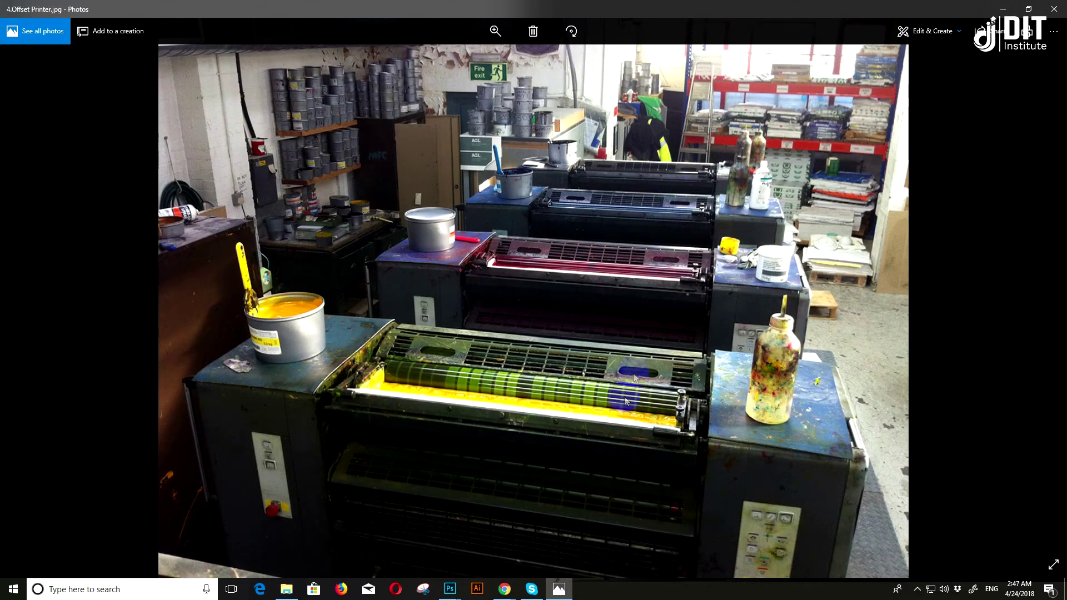
# Advance to 5.Offset Printing.jpg, the CMYK offset printing diagram
pyautogui.press('Right')
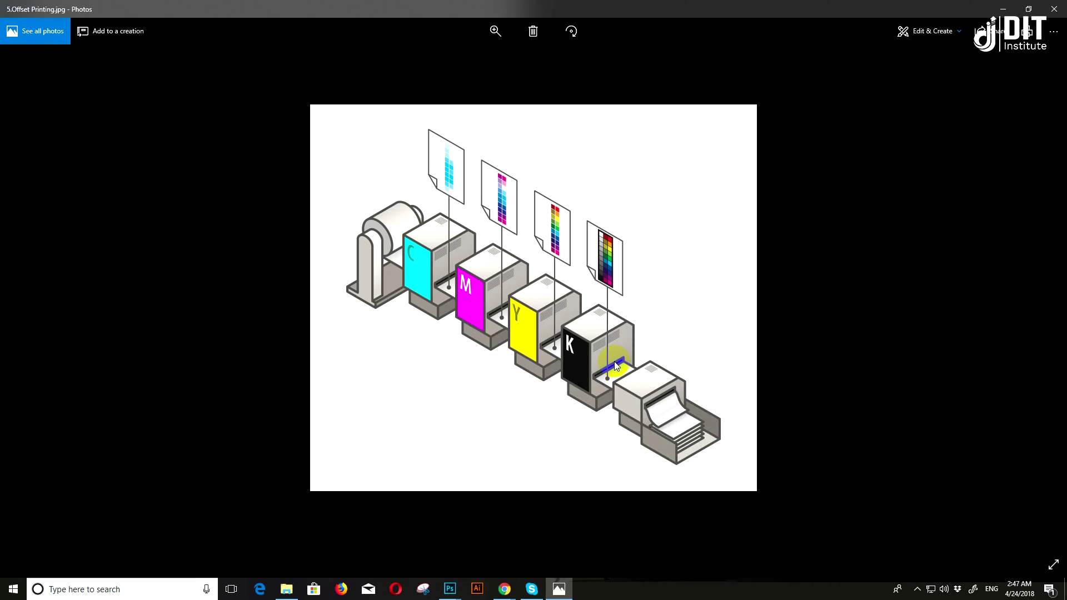
# Browse back and forth with the arrow keys until 1.Printer.png shows again
pyautogui.press('Left')
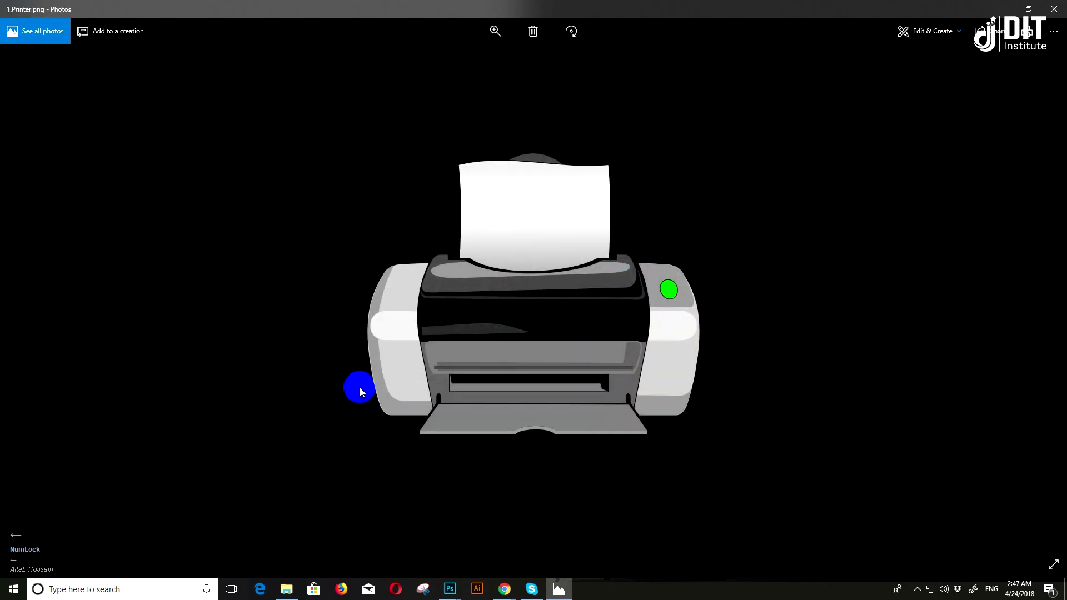
pyautogui.press('↔')
pyautogui.press('—')
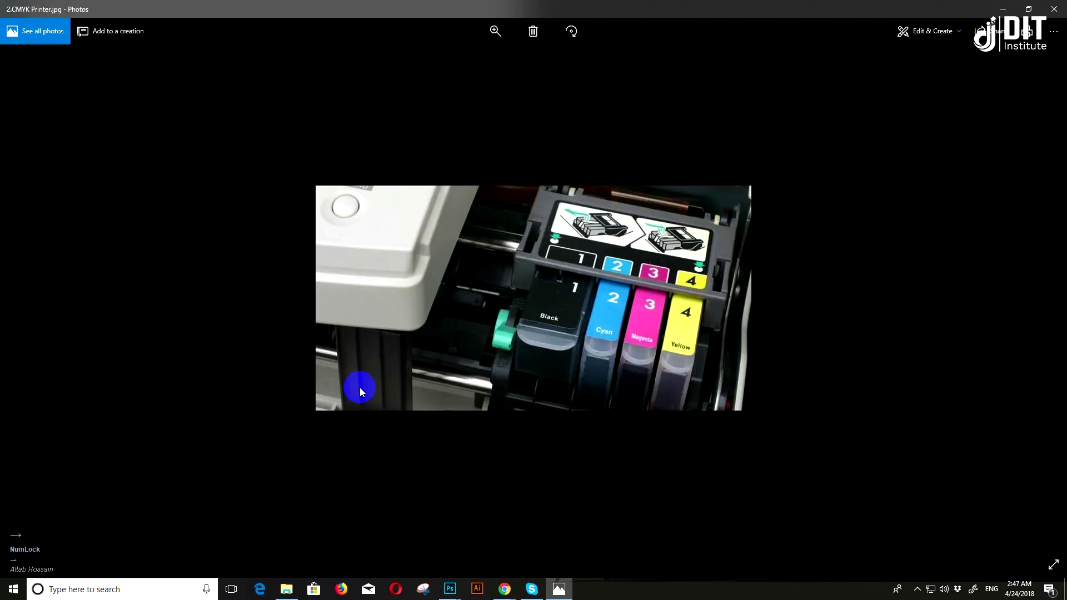
pyautogui.press('Right')
pyautogui.press('Right')
pyautogui.press('↔')
pyautogui.press('Left')
pyautogui.press('Right')
pyautogui.press('Left')
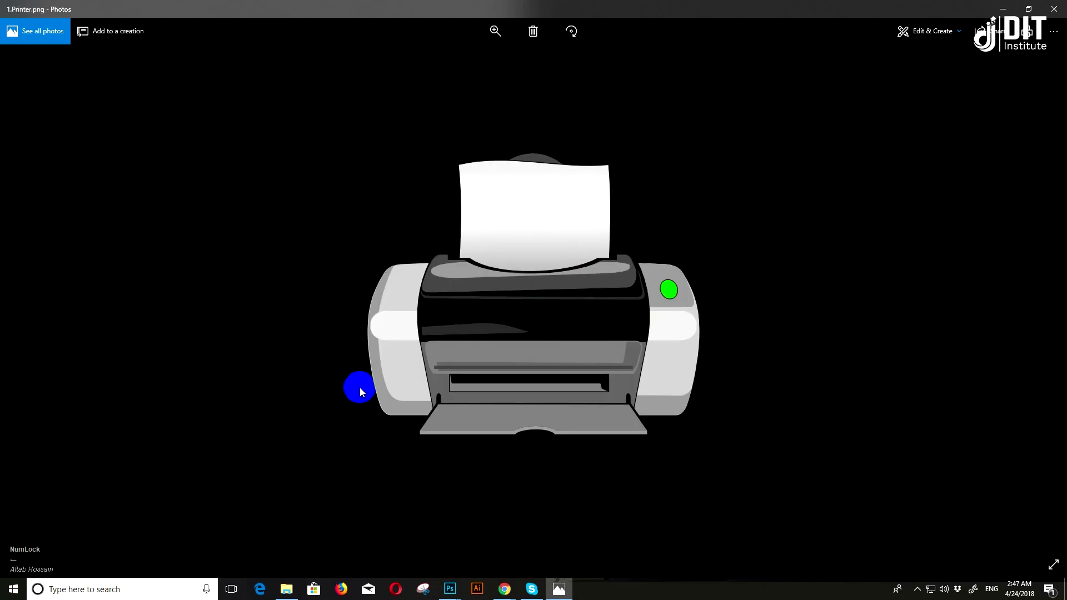